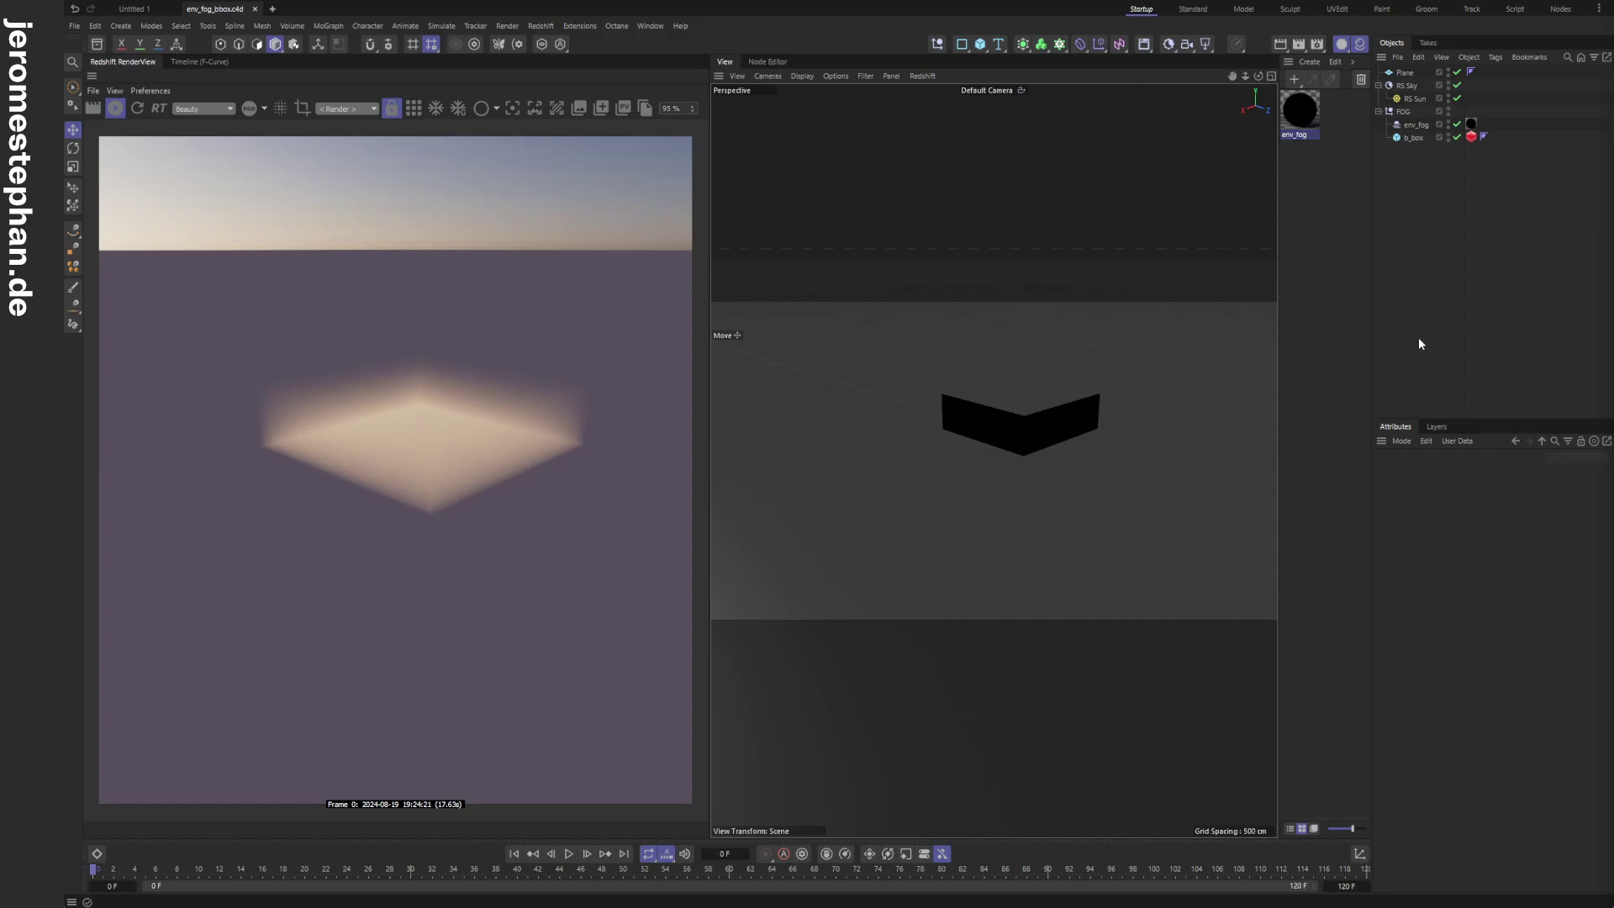
Adjust the viewport around the fog cube before editing the b_box.
left_click(1092, 414)
left_click(1062, 434)
left_click(1059, 436)
left_click(1057, 438)
double_click(1056, 438)
left_click(1017, 429)
left_click(1041, 387)
double_click(1042, 387)
middle_click(1025, 429)
scroll("up", 3)
left_click(1017, 424)
left_click(1052, 438)
double_click(1052, 438)
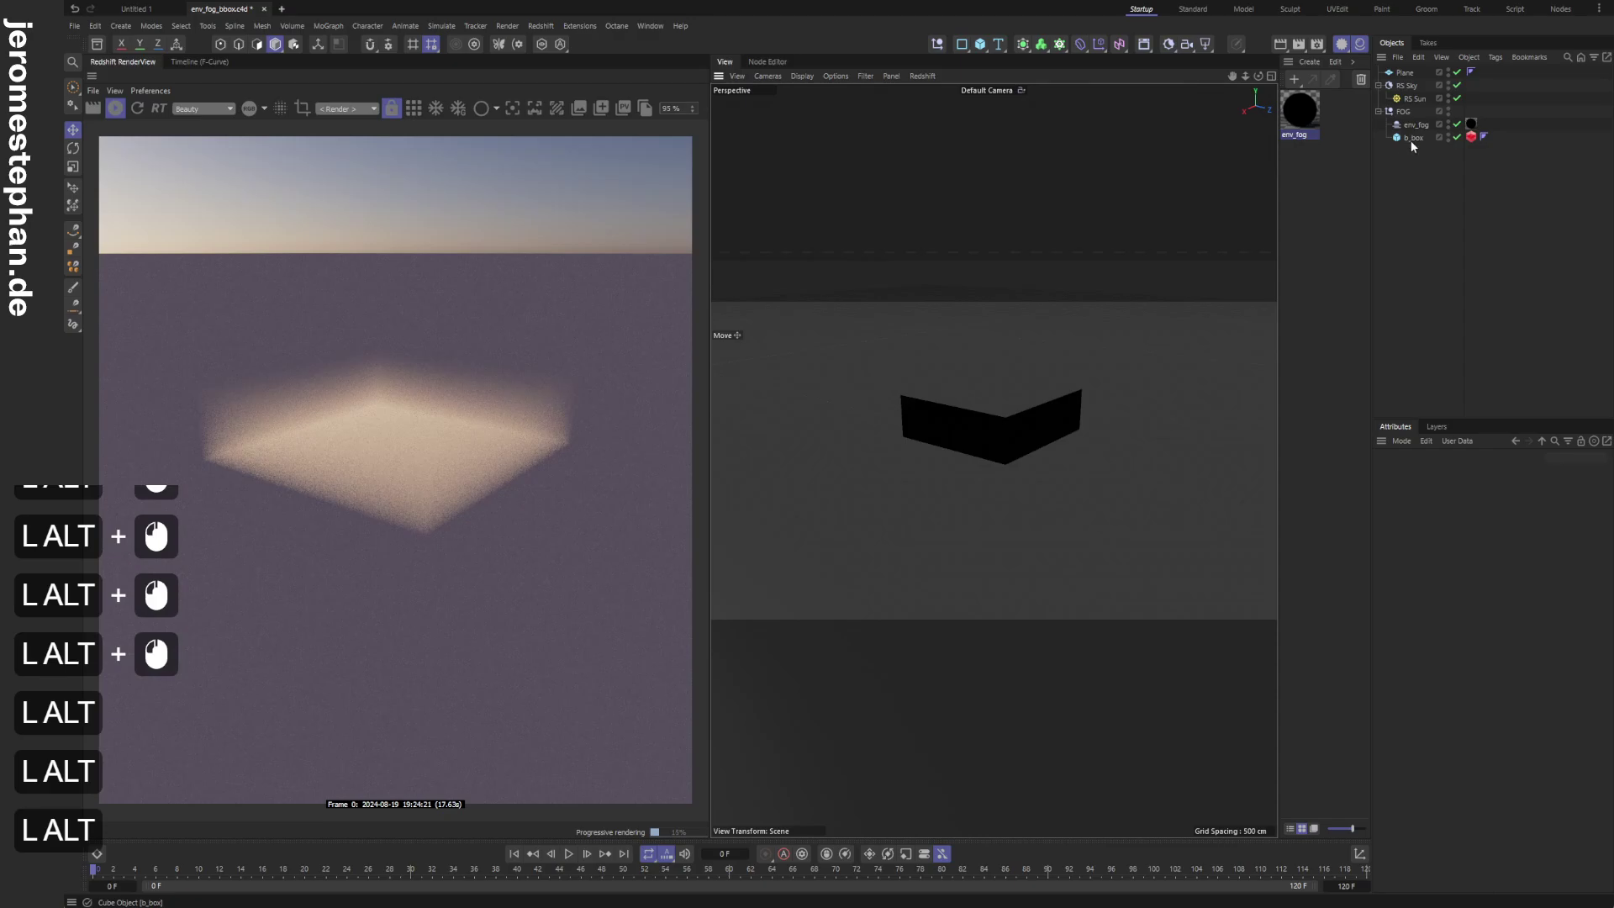
Select b_box and stretch it into a long narrow bounding cube.
left_click(1415, 144)
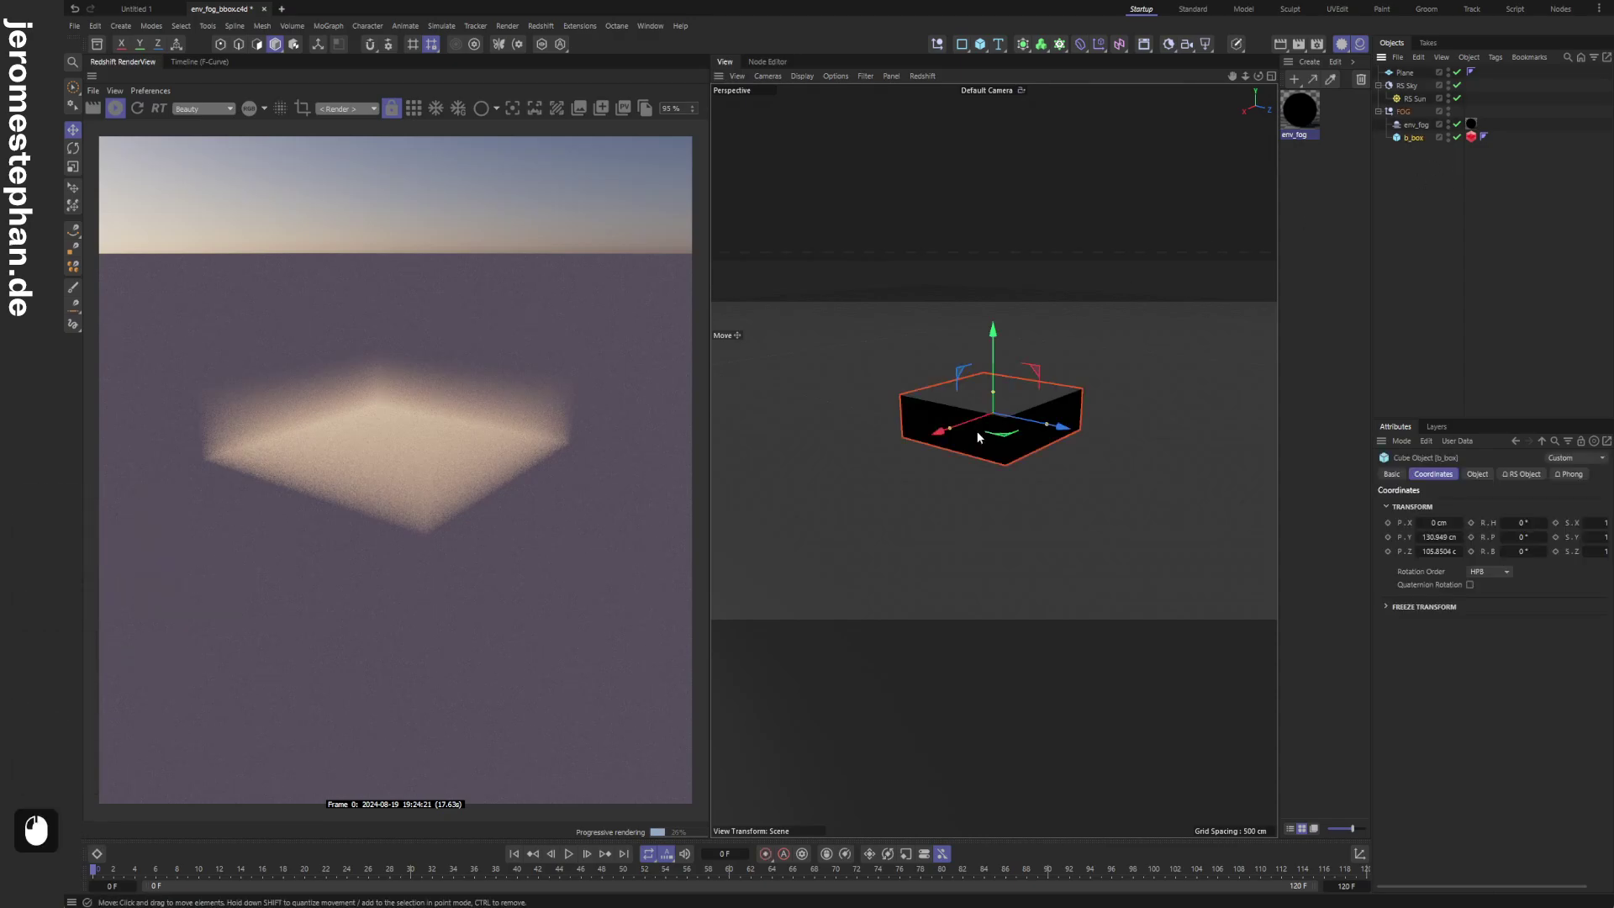
left_click(956, 432)
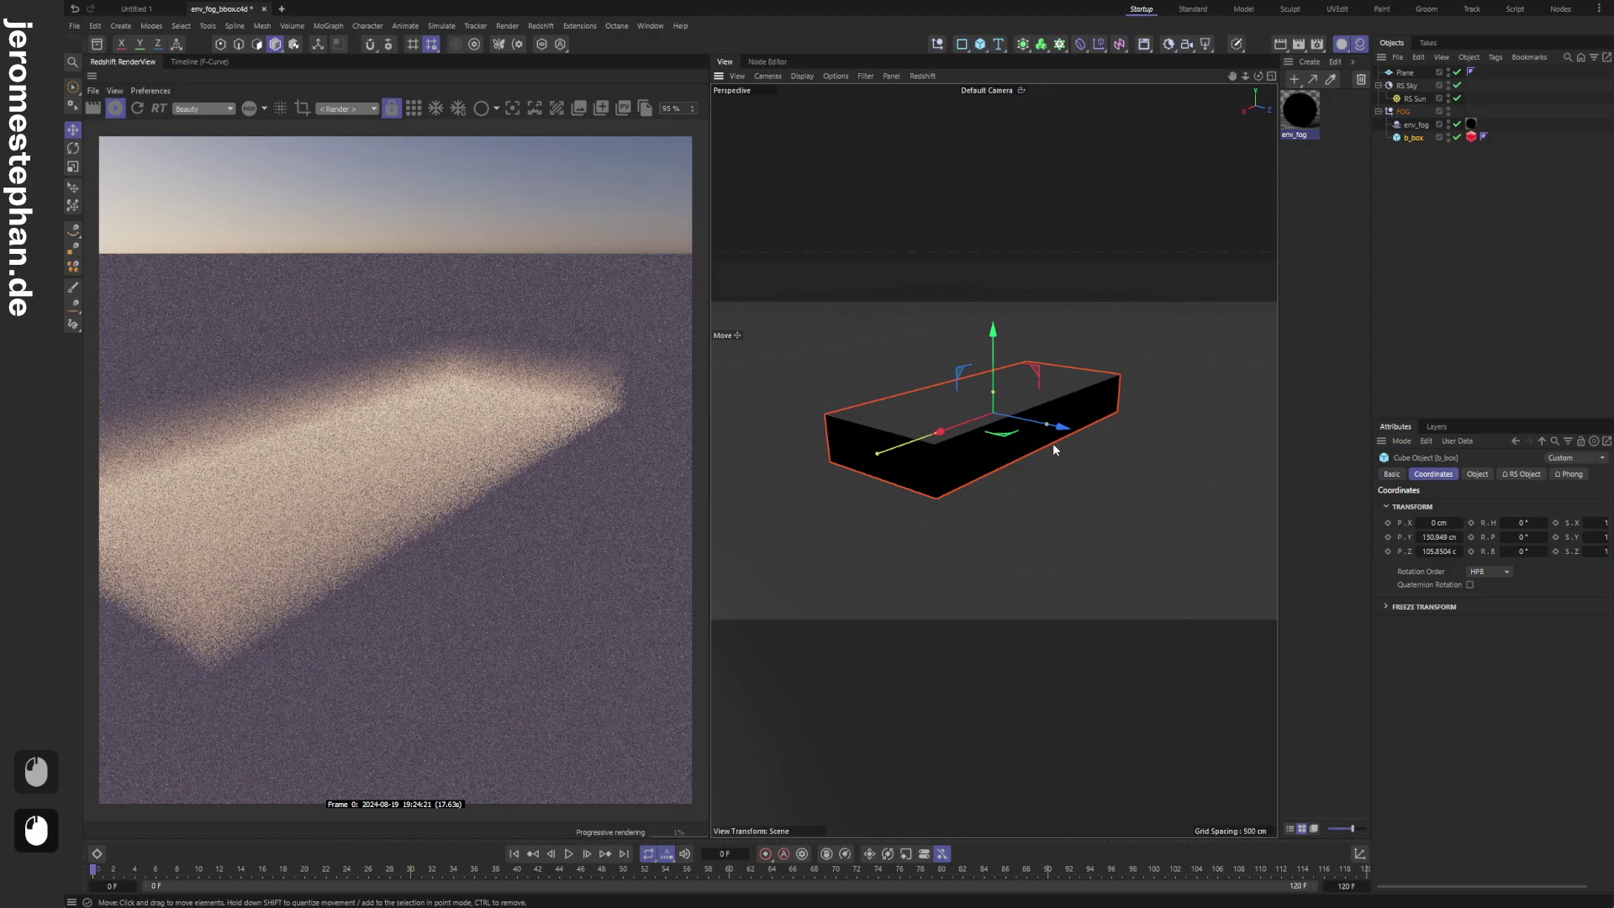
left_click(1048, 431)
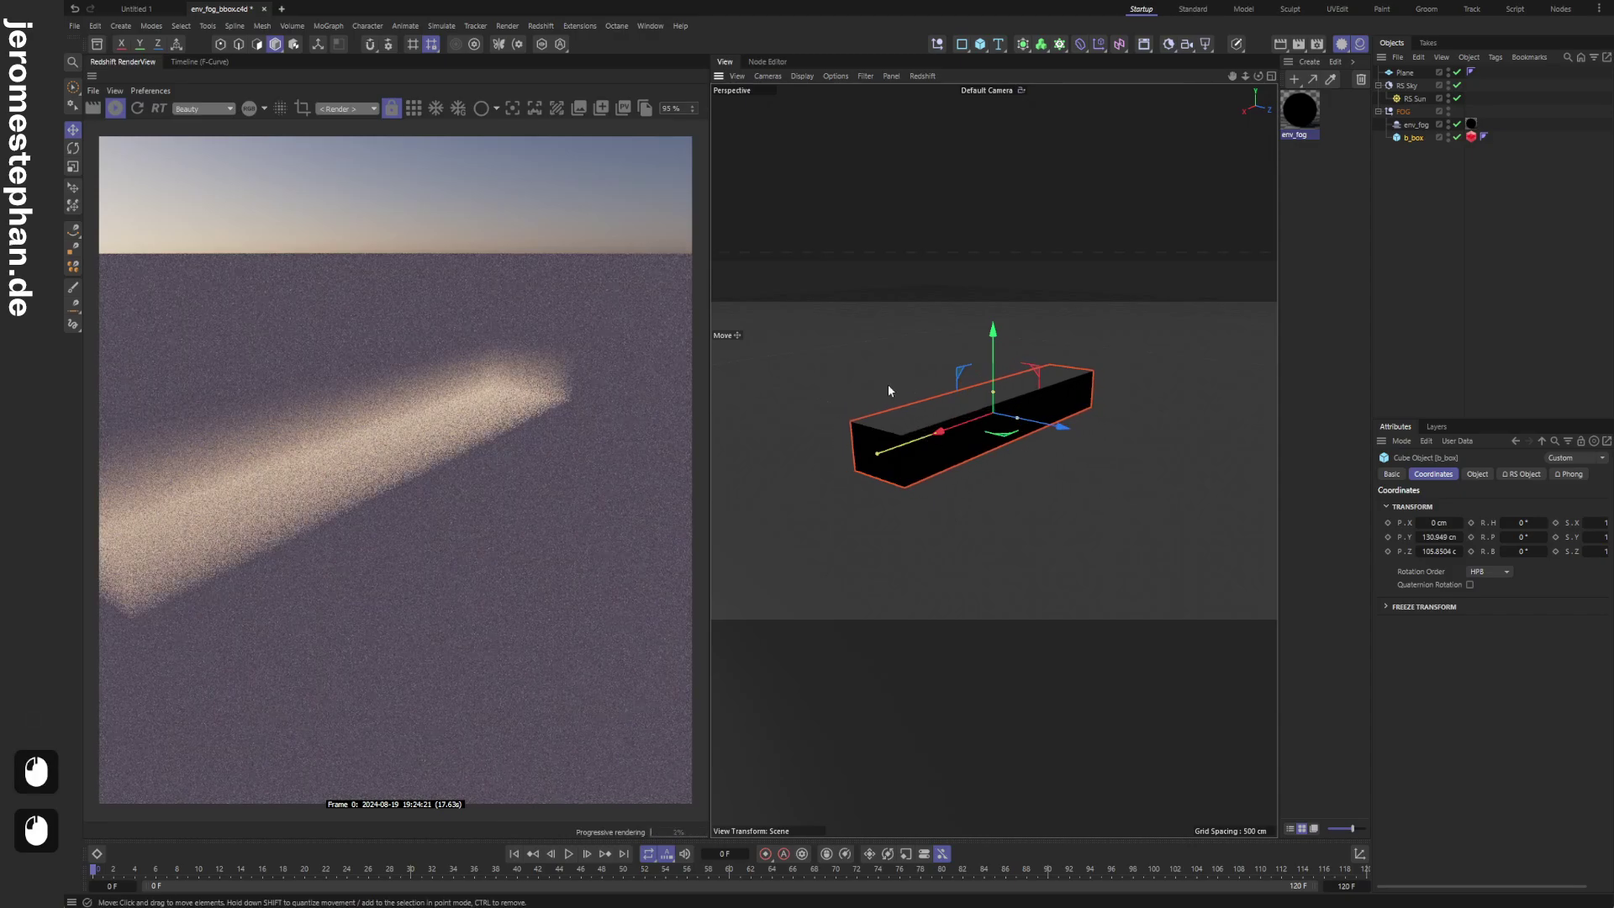
middle_click(939, 428)
left_click(1022, 430)
double_click(1032, 430)
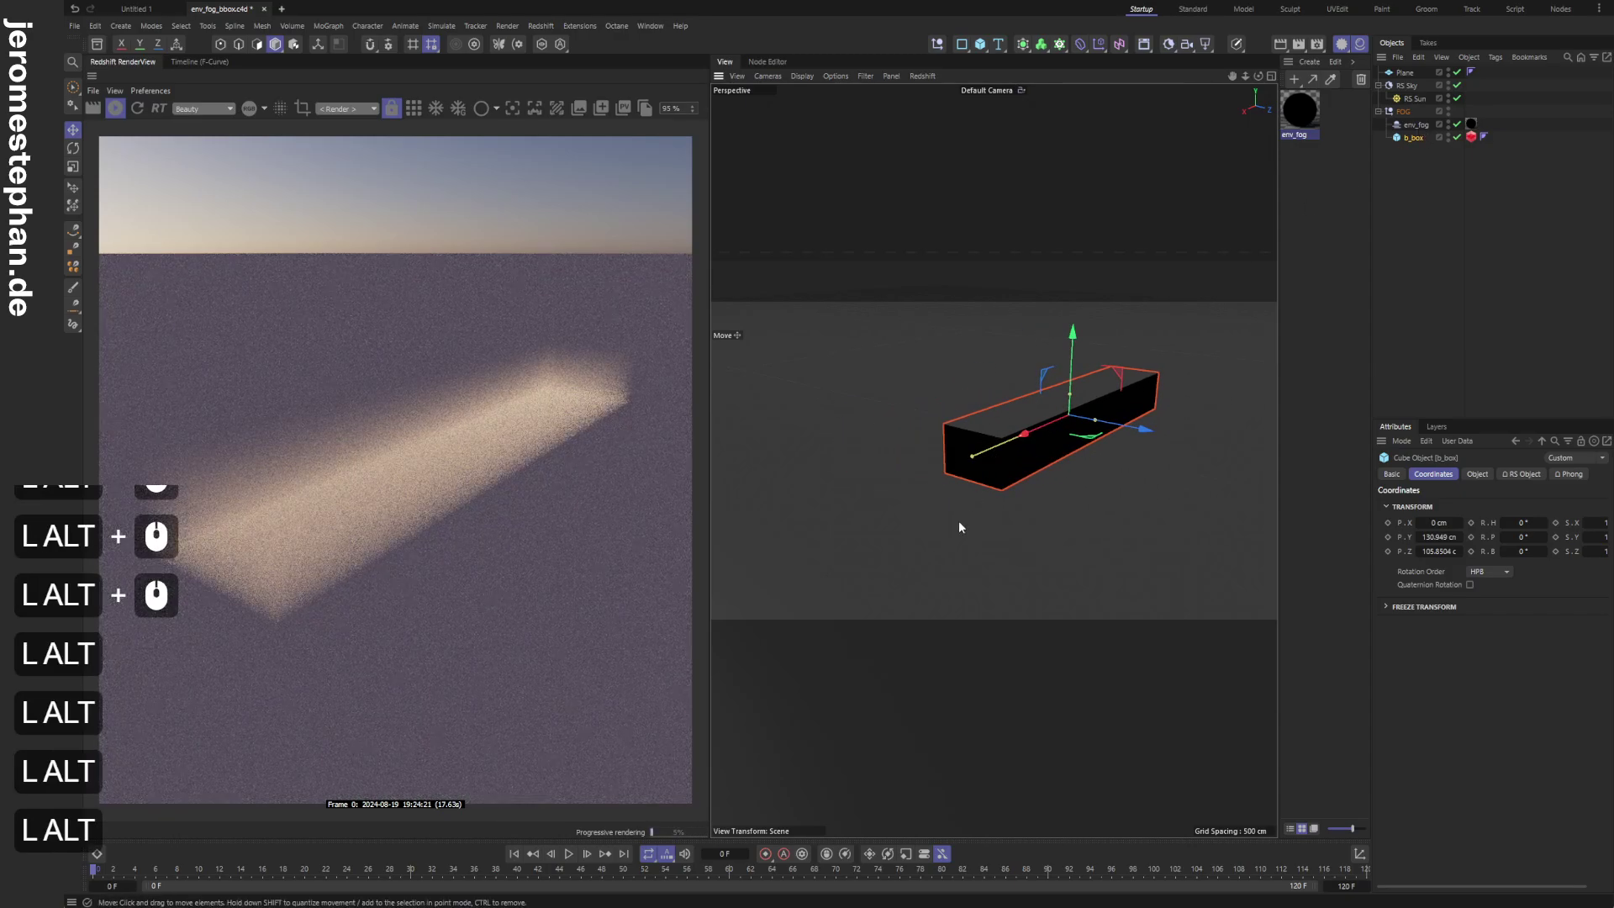
Move the bounding cube across the ground so the fog follows it.
left_click(1103, 425)
scroll("down", 3)
left_click(1077, 447)
left_click(1046, 424)
left_click(1044, 395)
scroll("down", 3)
left_click(1101, 374)
double_click(1020, 395)
Reshape the bounding cube into a taller block with the fog confined inside.
scroll("down", 3)
middle_click(1120, 358)
middle_click(1061, 429)
left_click(1032, 410)
middle_click(846, 454)
left_click(978, 467)
left_click(1003, 465)
Raise the taller b_box cube along Y and check the glowing fog block in the RenderView.
left_click(1067, 448)
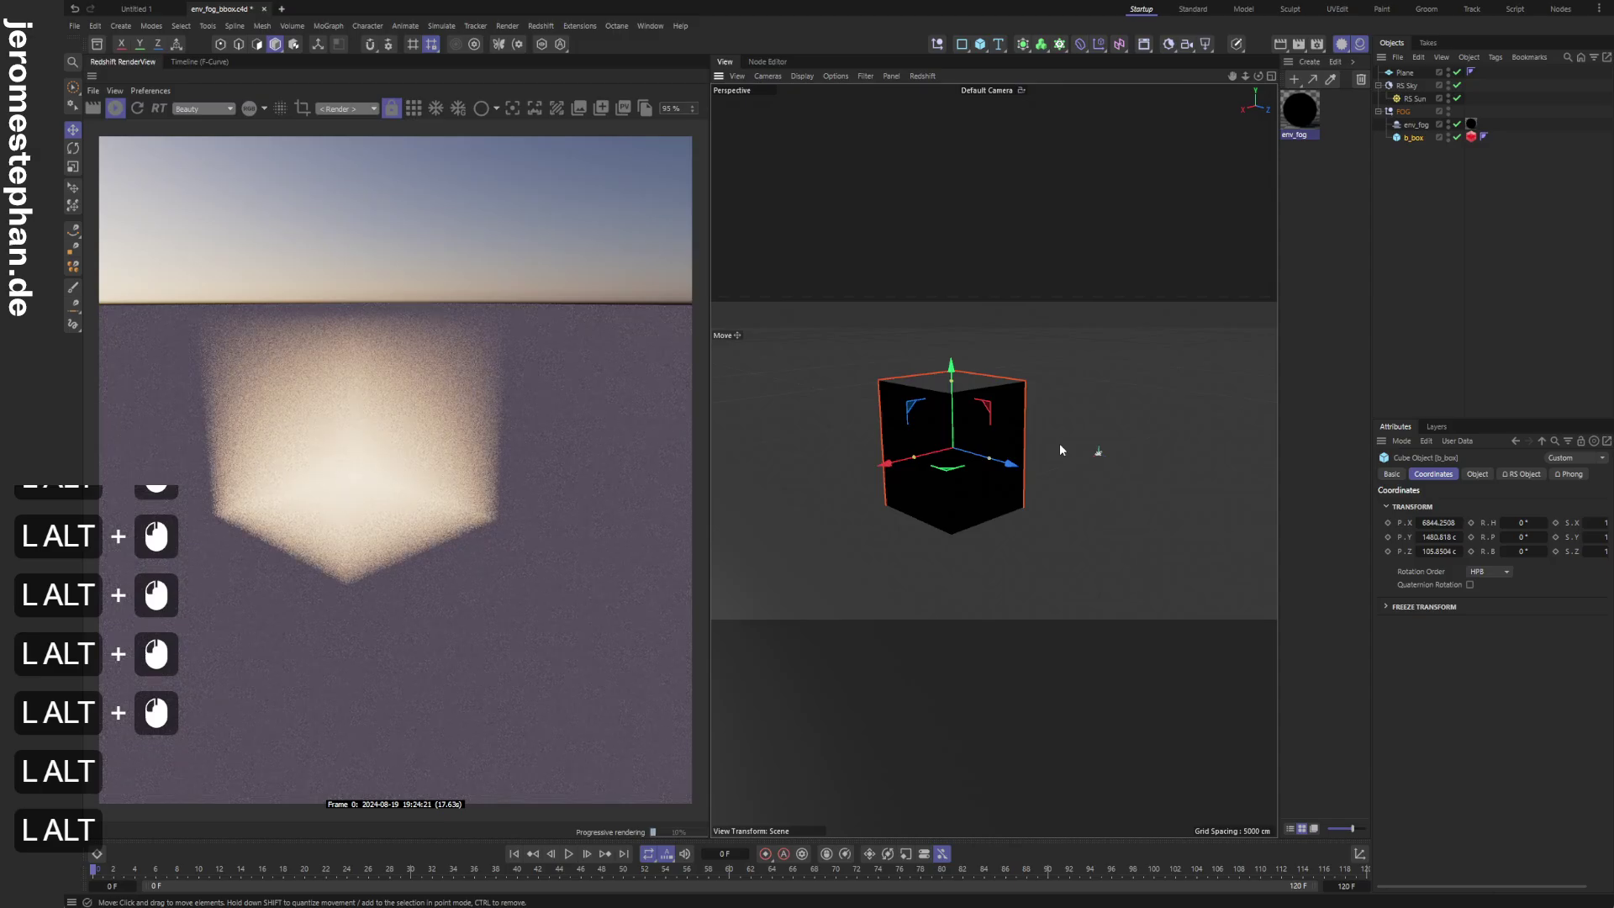
left_click(951, 420)
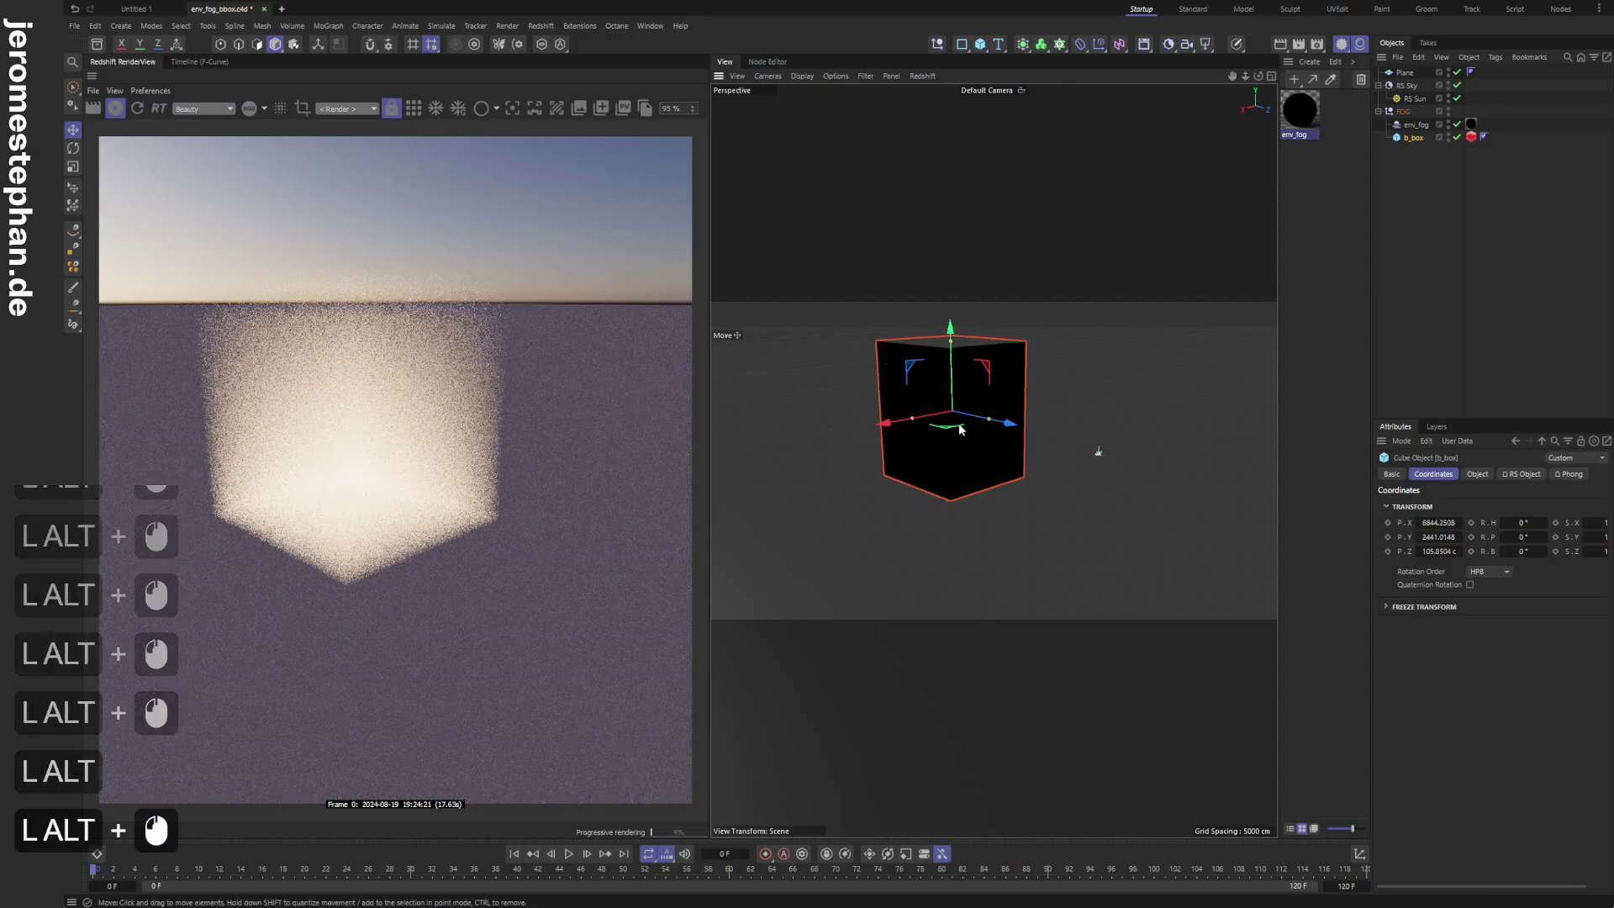
left_click(965, 441)
double_click(946, 436)
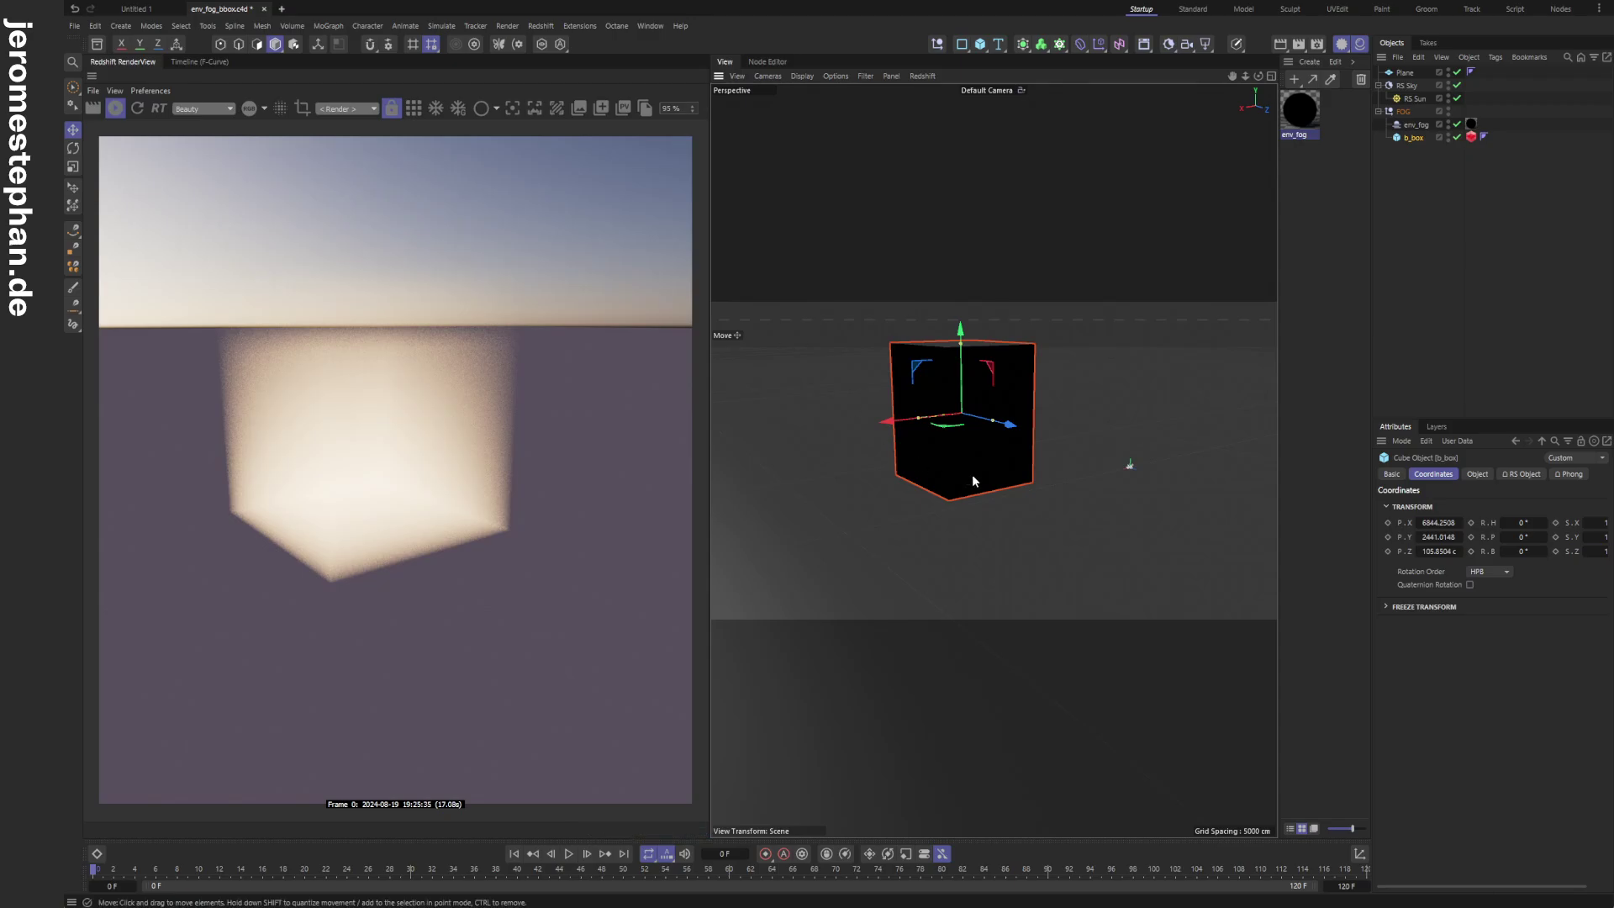
scroll("up", 3)
scroll("up", 3)
Inspect the fog cube in the viewport before editing its material.
left_click(993, 330)
left_click(993, 302)
double_click(993, 303)
scroll("down", 3)
left_click(1010, 311)
scroll("down", 3)
scroll("down", 3)
scroll("down", 3)
Open the env_fog shader graph and show the HEIGHT_GRADIENT ramp's first point settings.
double_click(1302, 116)
left_click(585, 9)
left_click(776, 270)
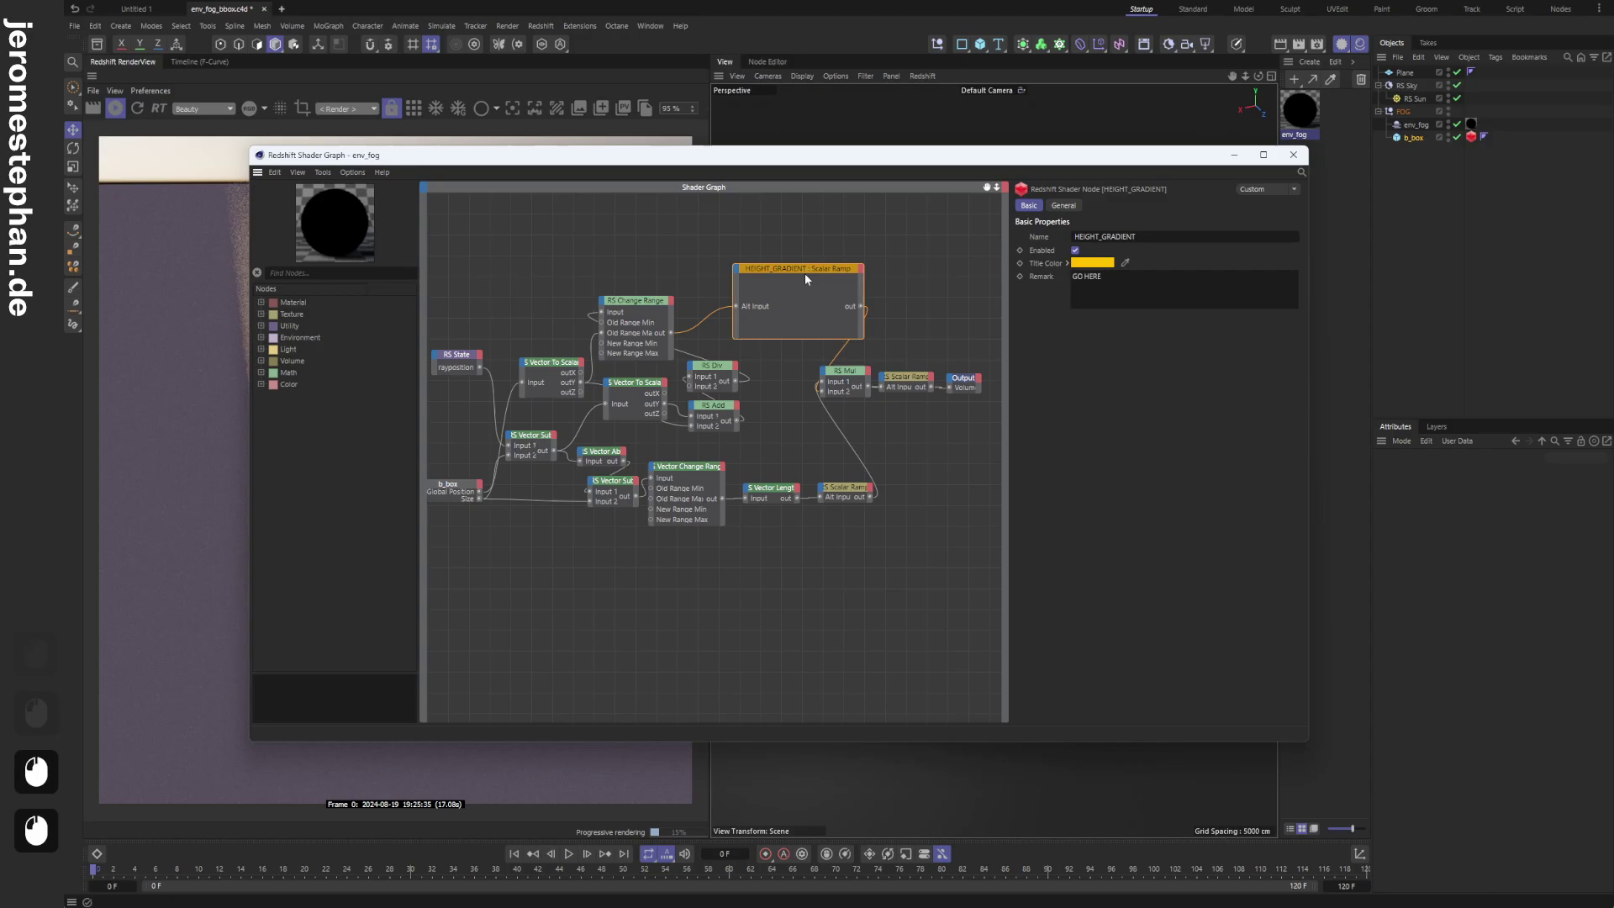
left_click(1081, 211)
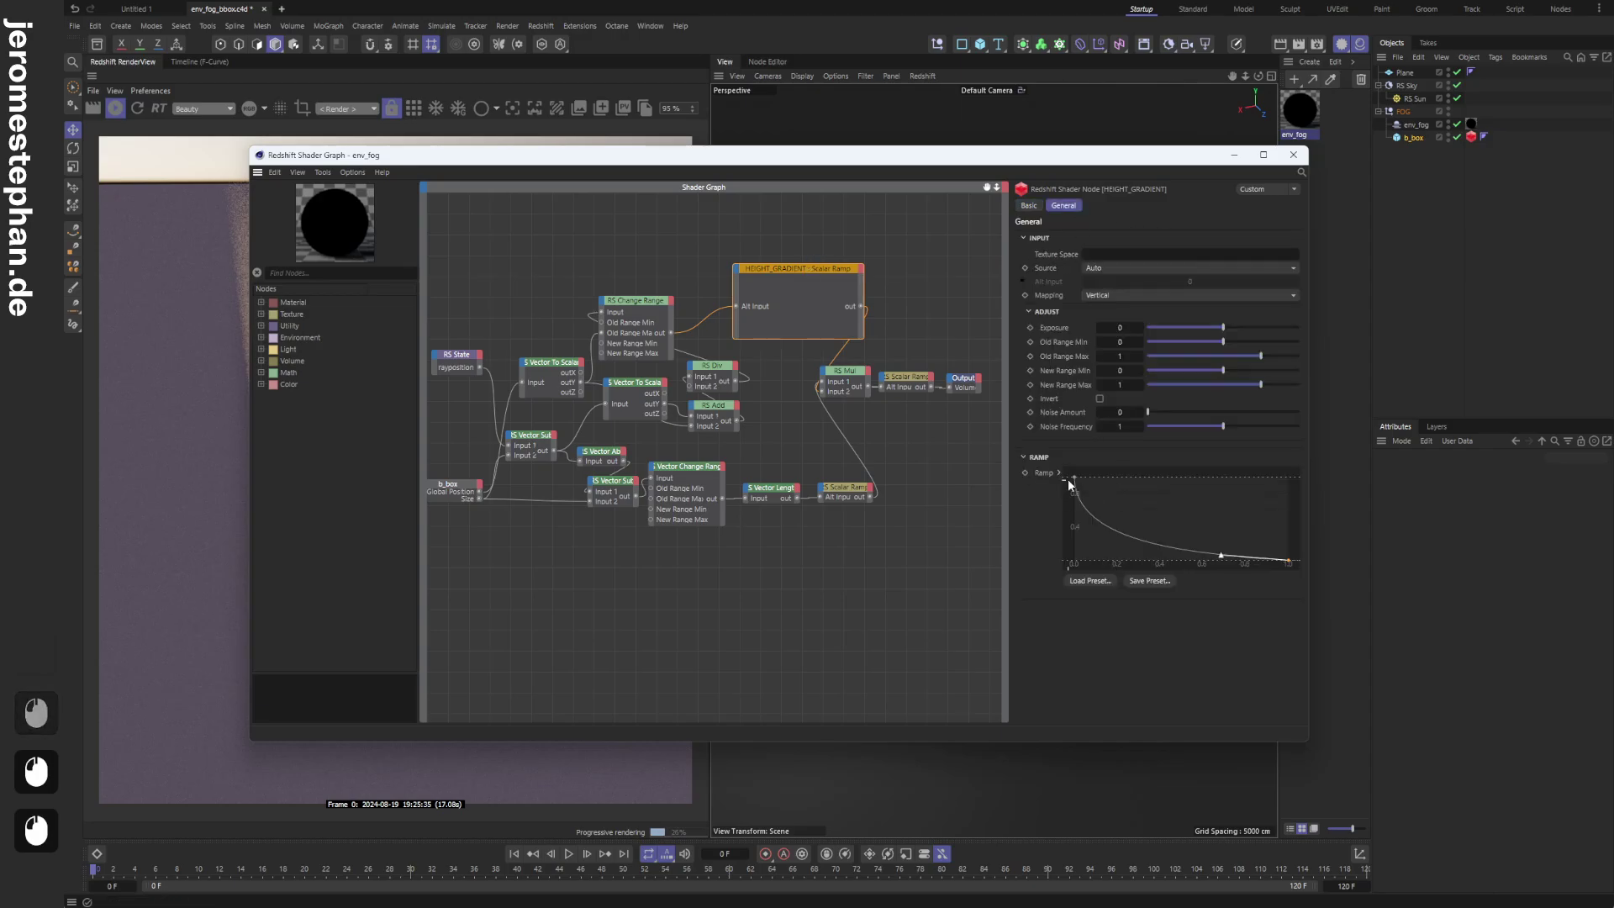
left_click(1075, 480)
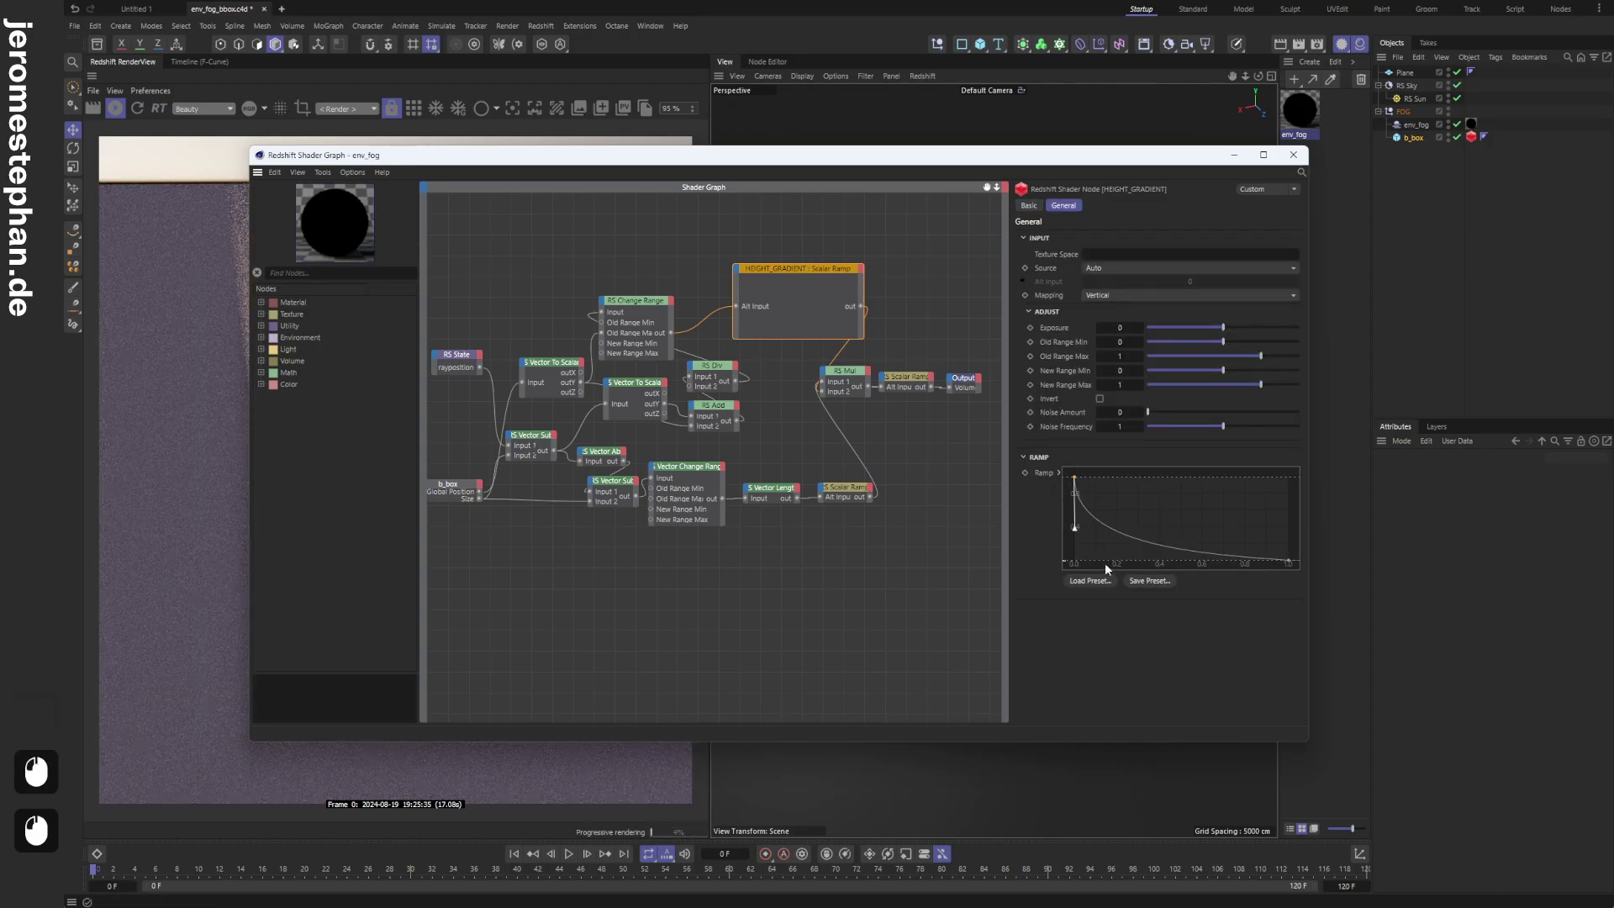
left_click(1062, 476)
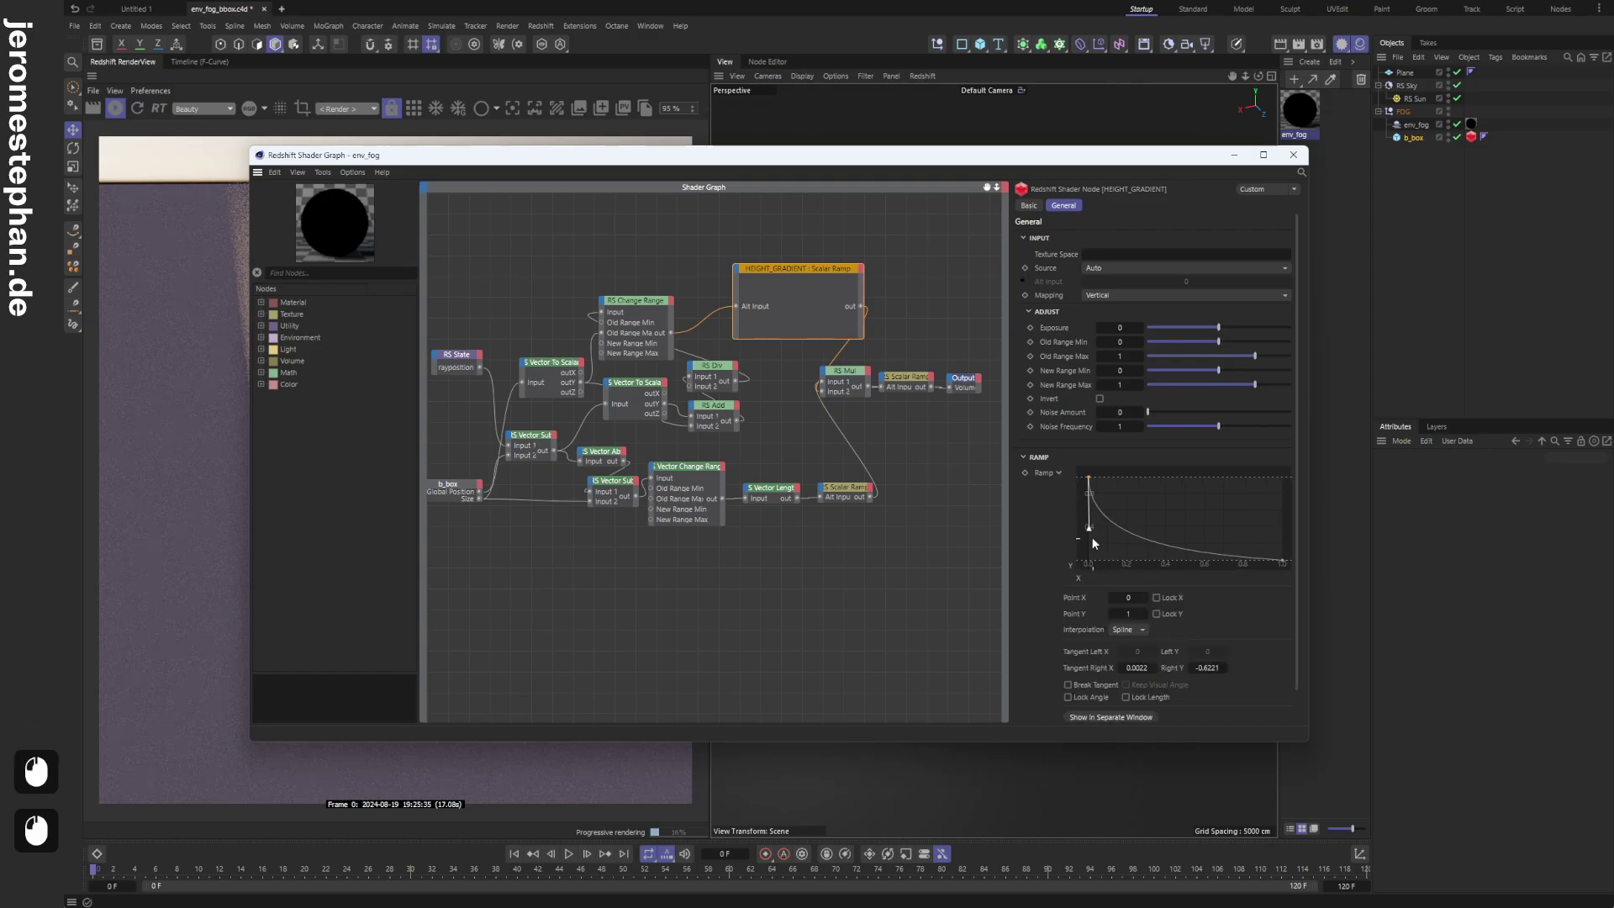
Flatten the HEIGHT_GRADIENT ramp into a straight linear line falling from 1 to 0.
left_click(892, 159)
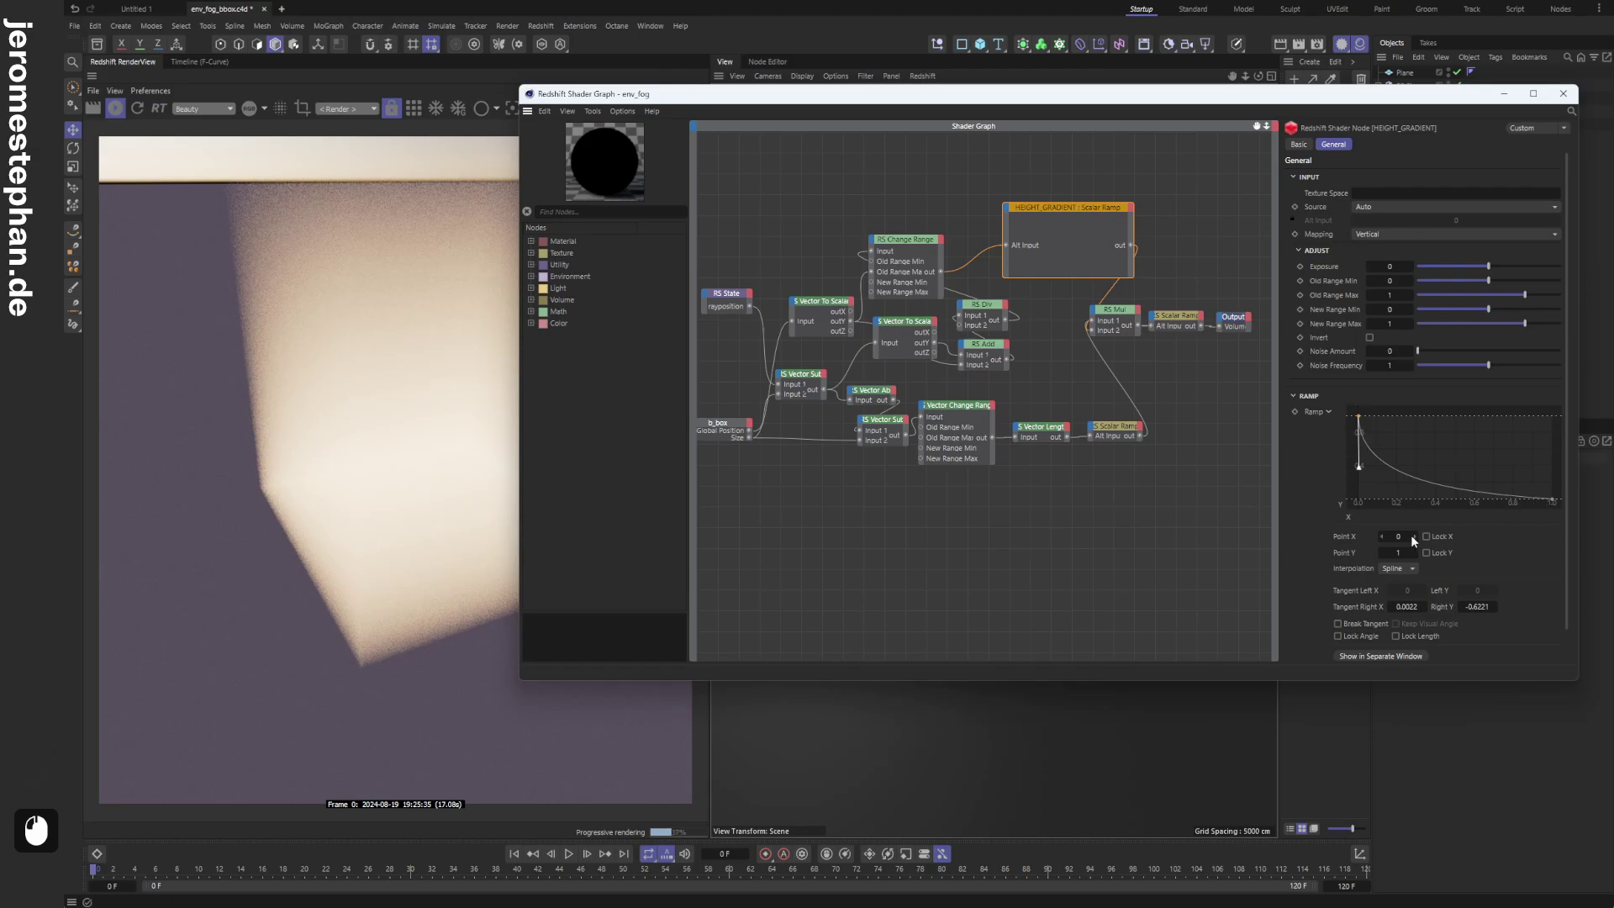
left_click(1415, 572)
left_click(1403, 612)
left_click(1558, 504)
left_click(1417, 571)
left_click(1410, 623)
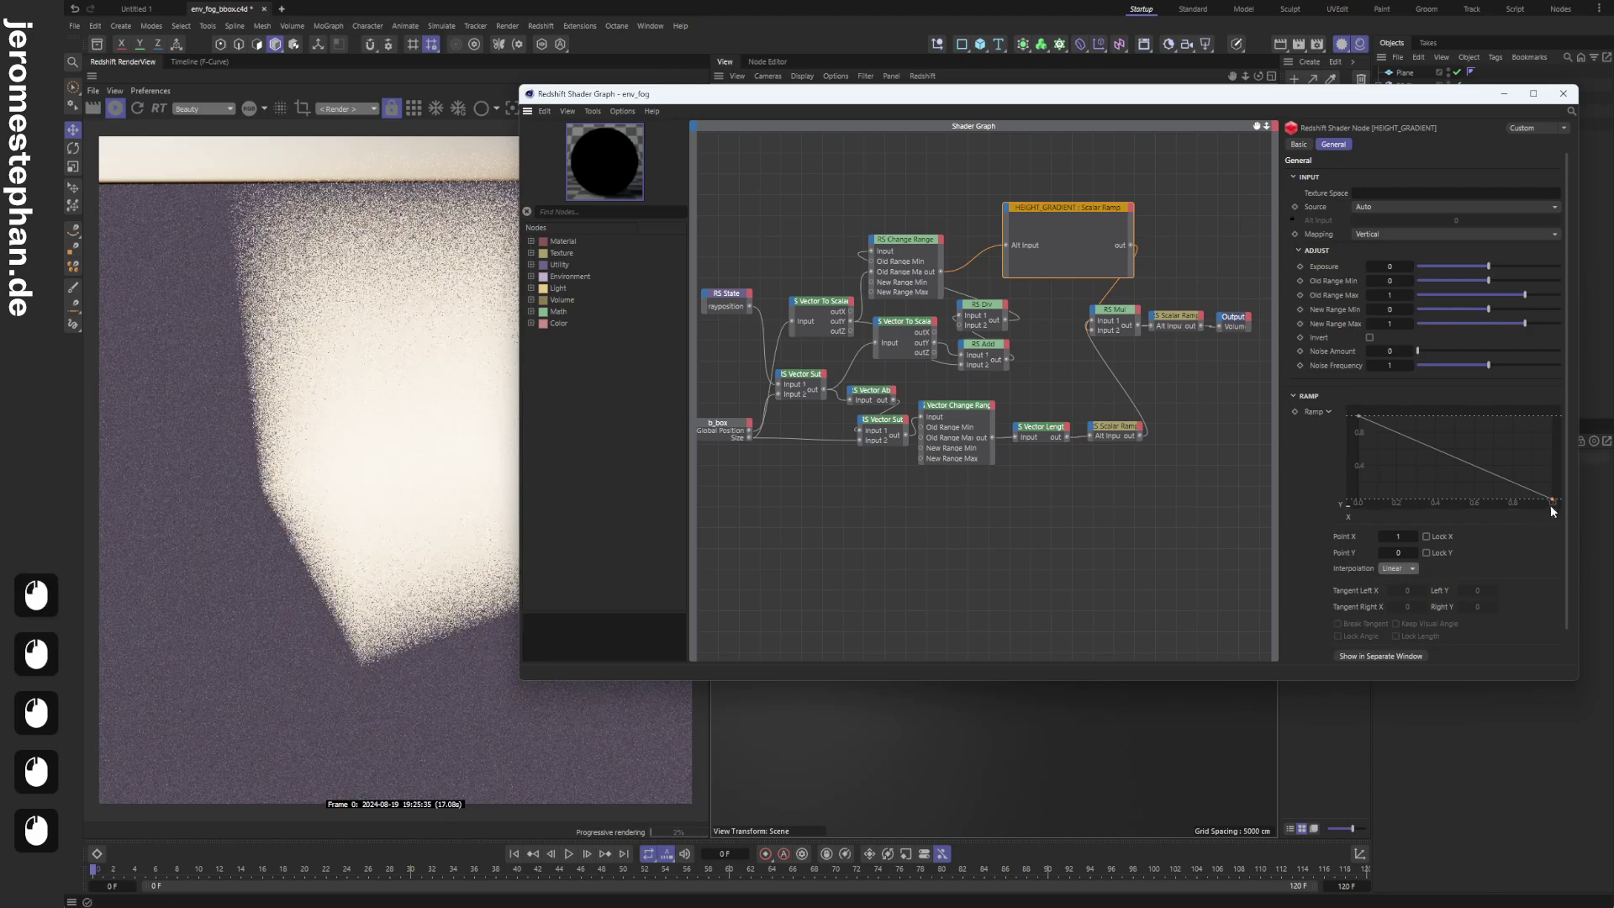
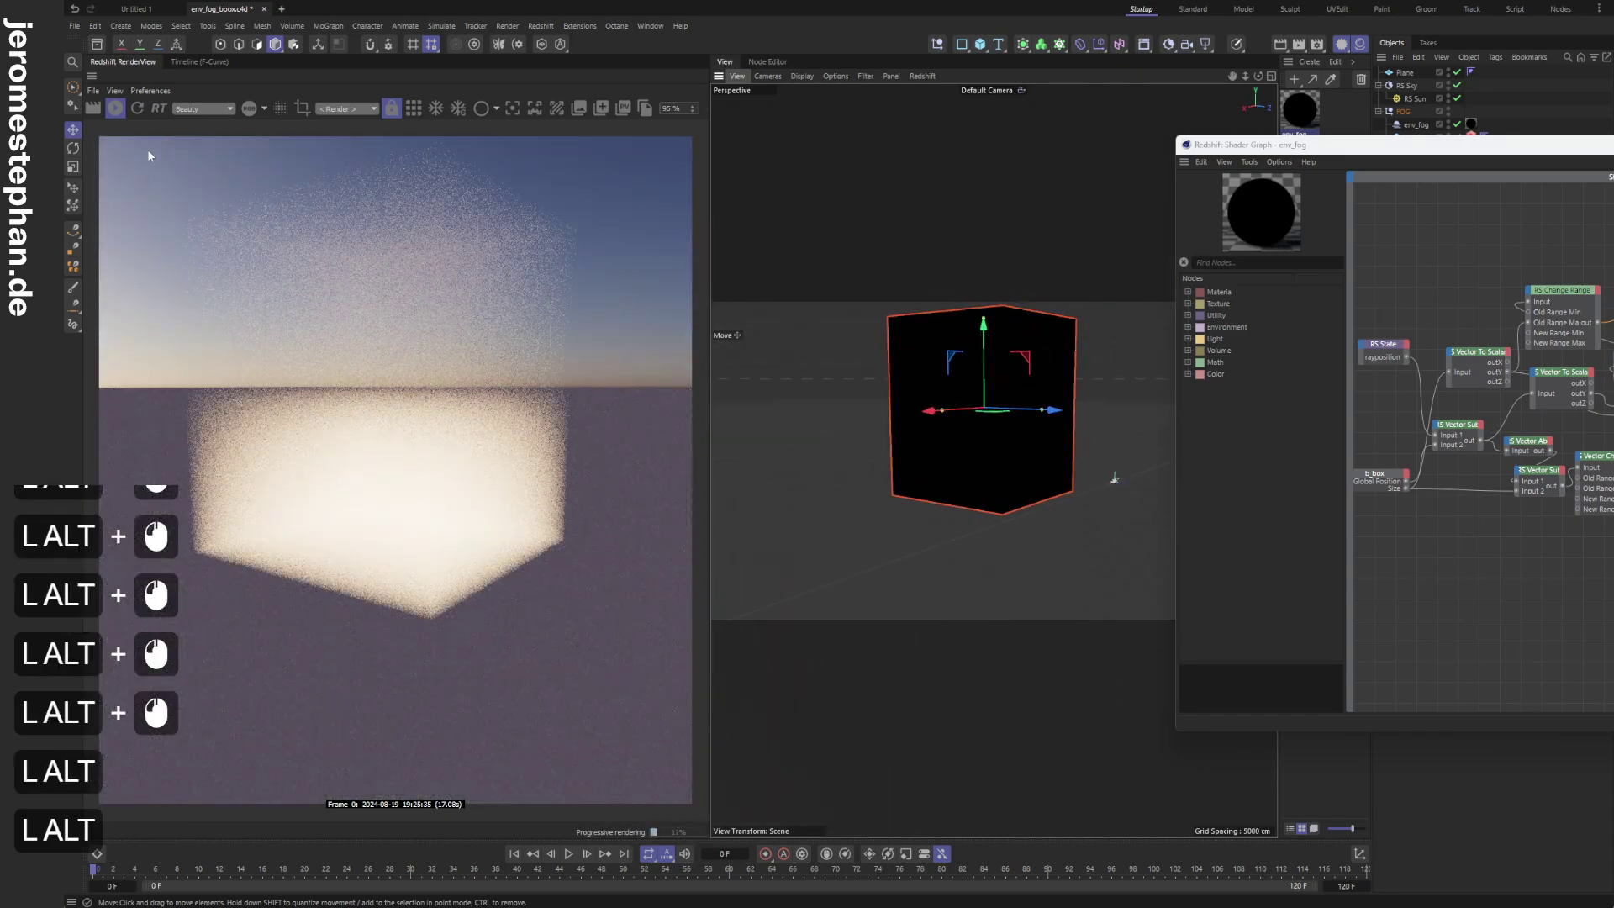
Check the render's smooth fog falloff, then close the shader graph window.
left_click(138, 114)
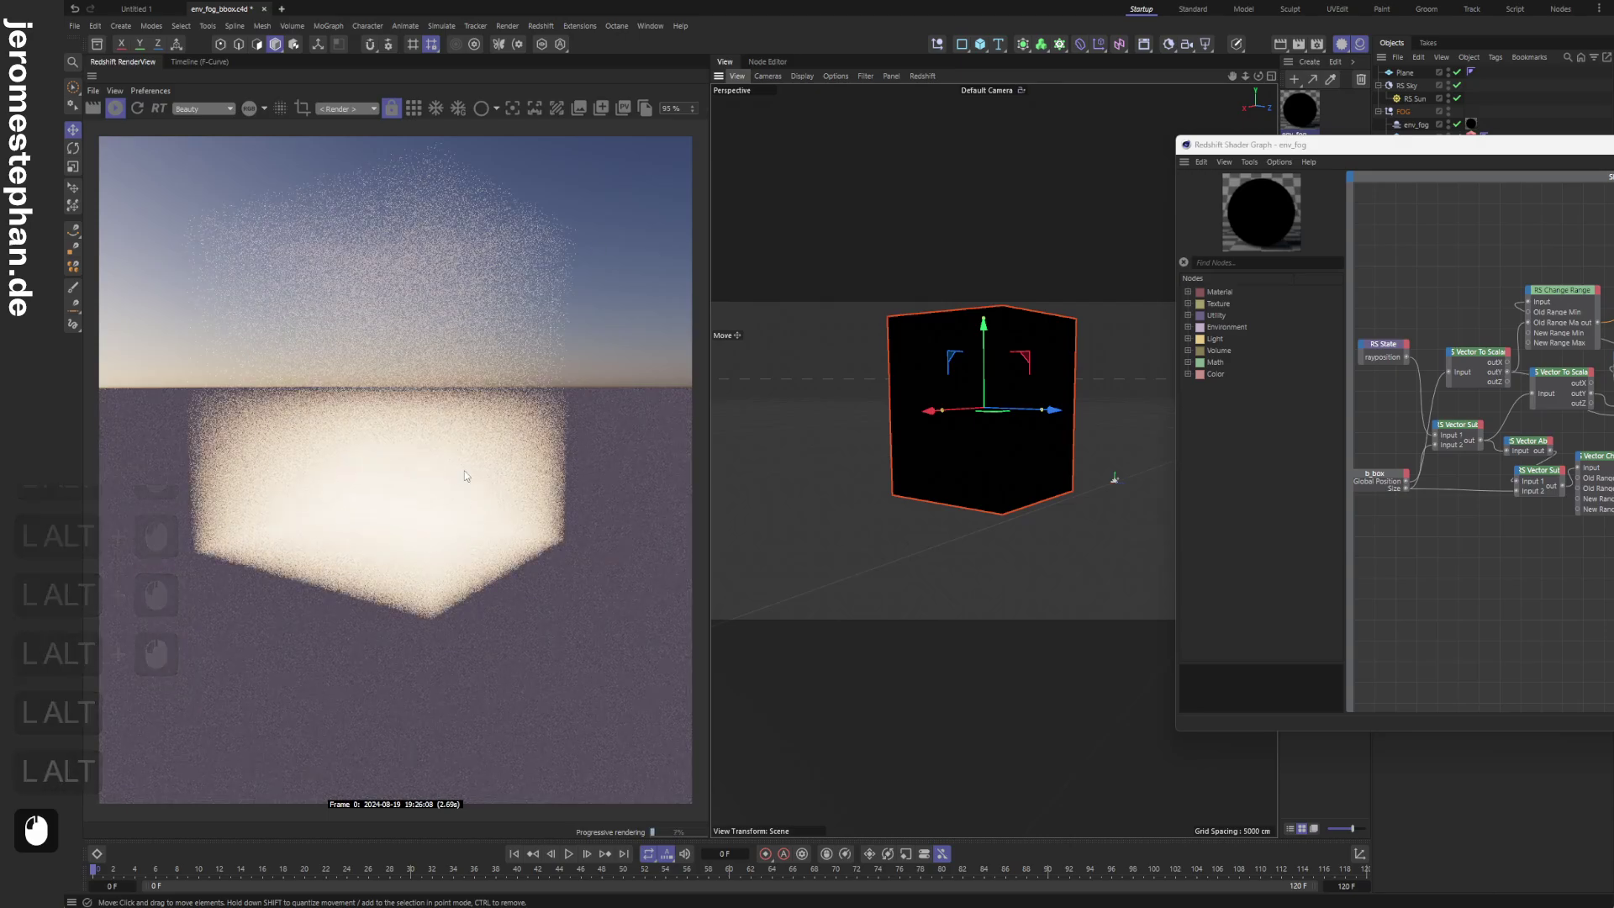
left_click(1559, 151)
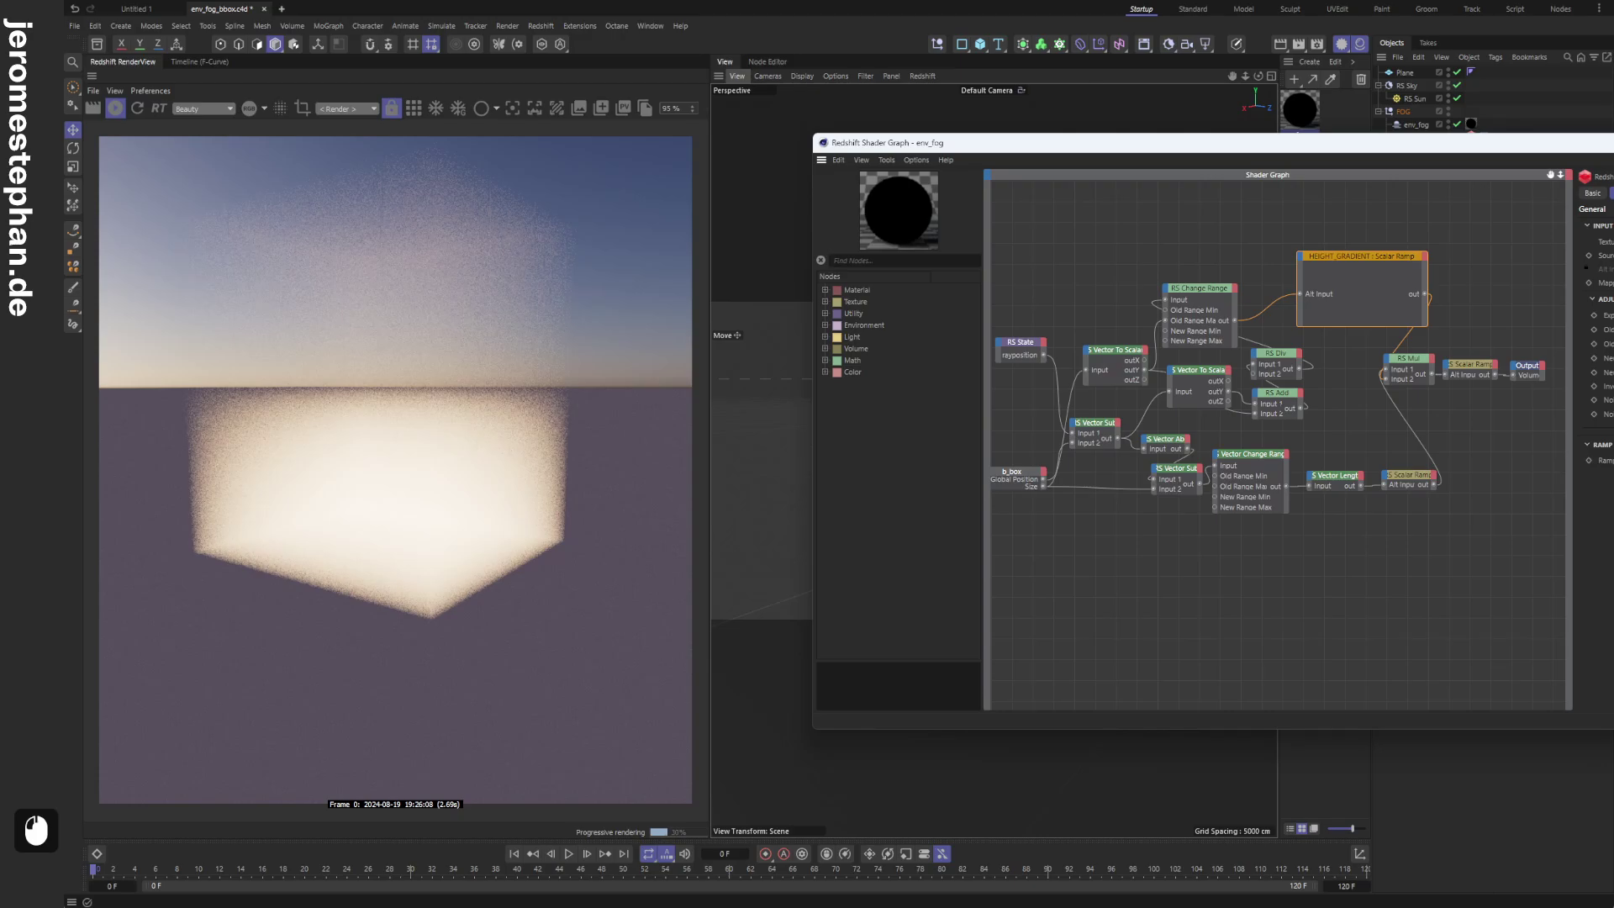
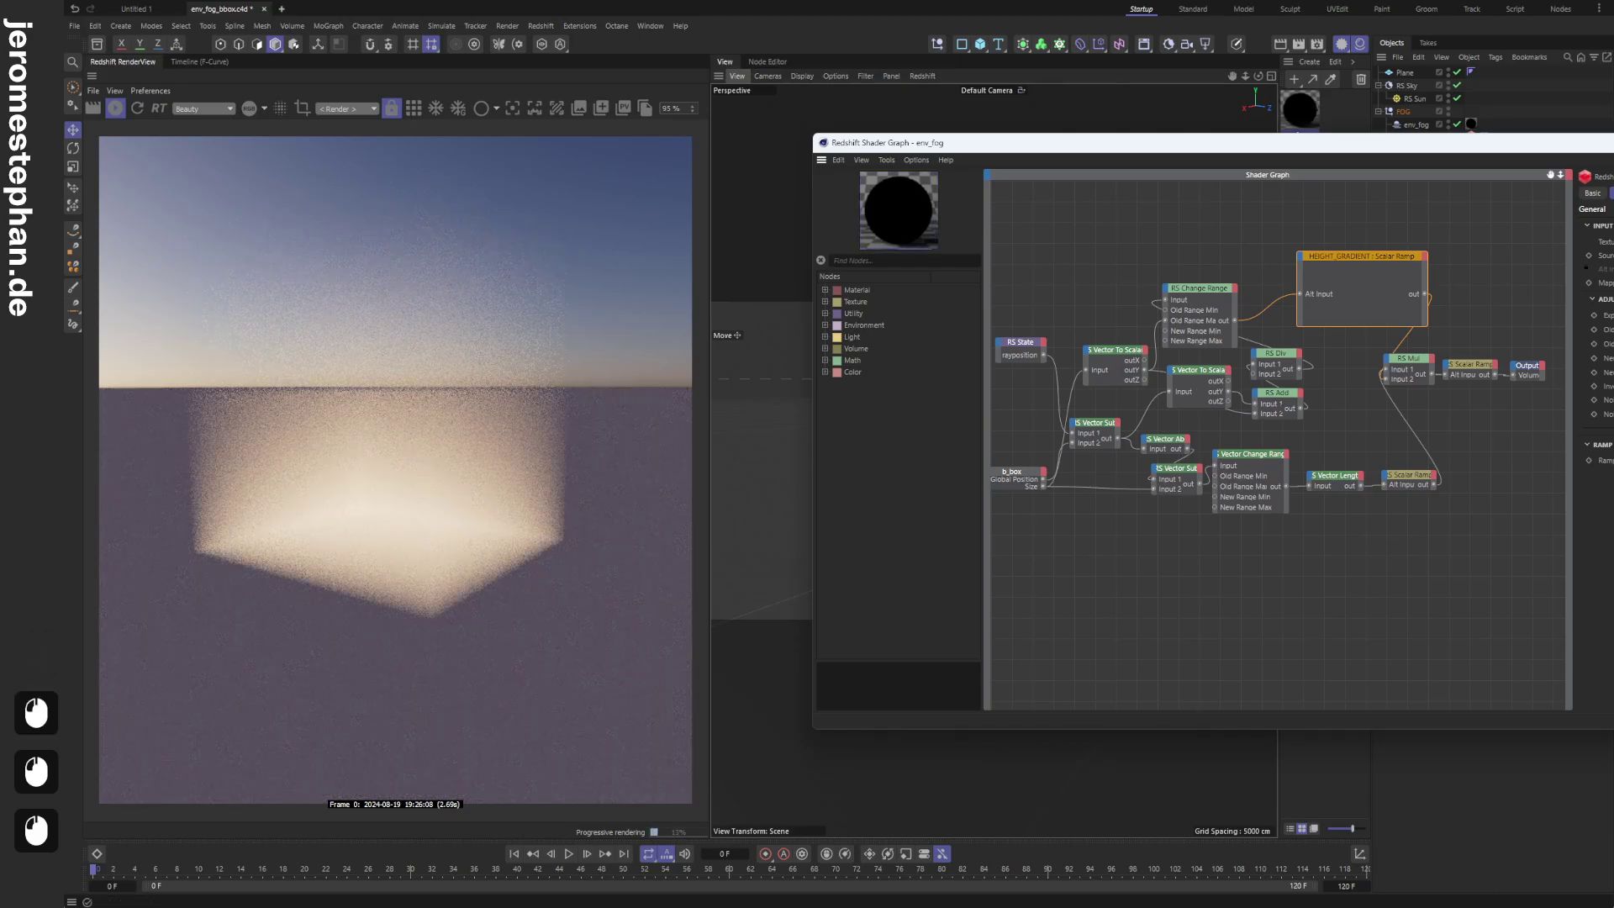
left_click(1027, 428)
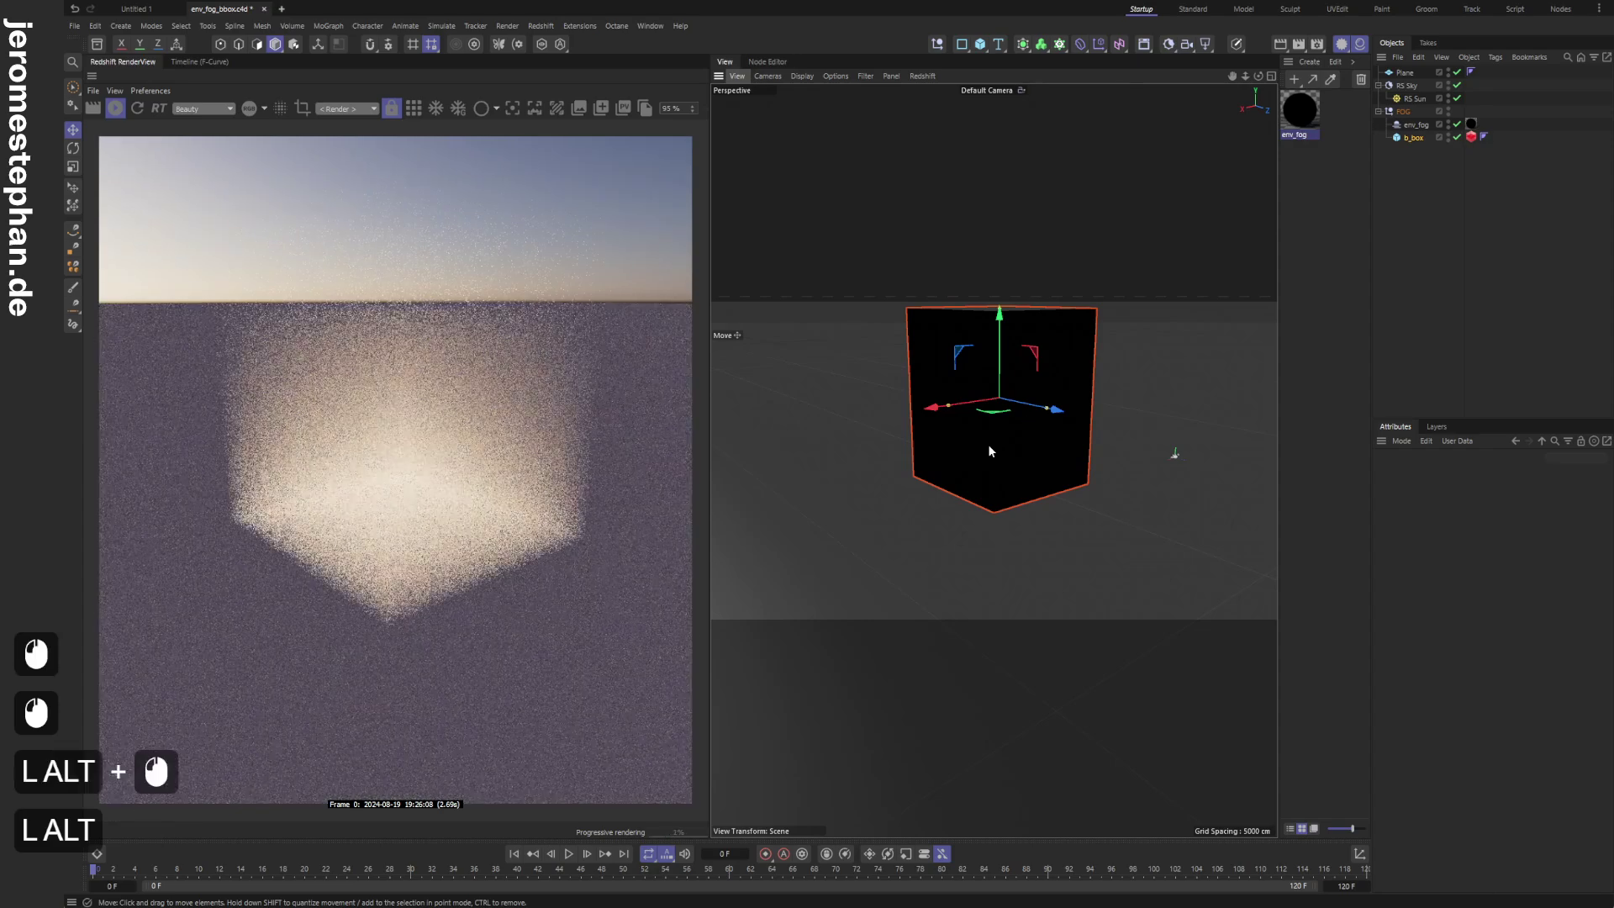